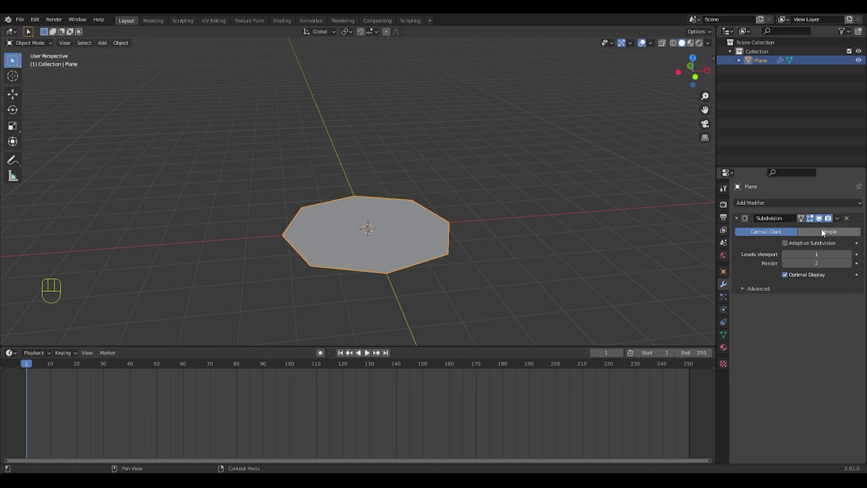
# Set the plane's Subdivision modifier to Simple with Adaptive Subdivision enabled
pyautogui.click(824, 232)
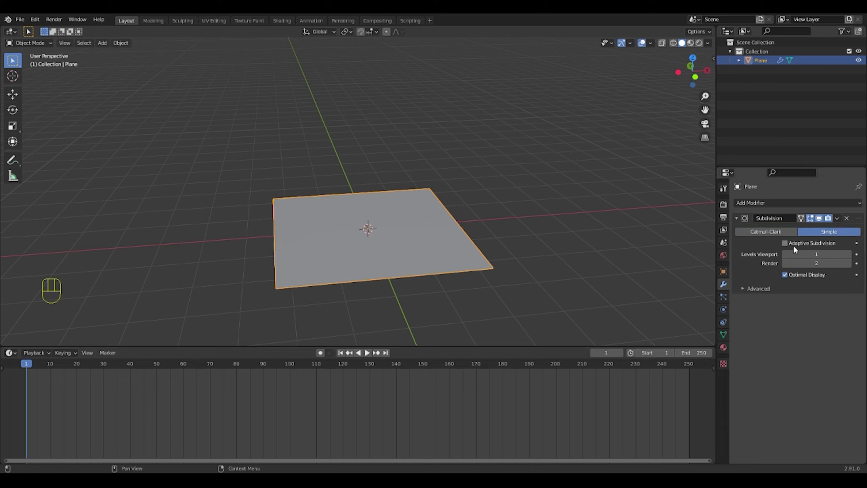
pyautogui.click(788, 245)
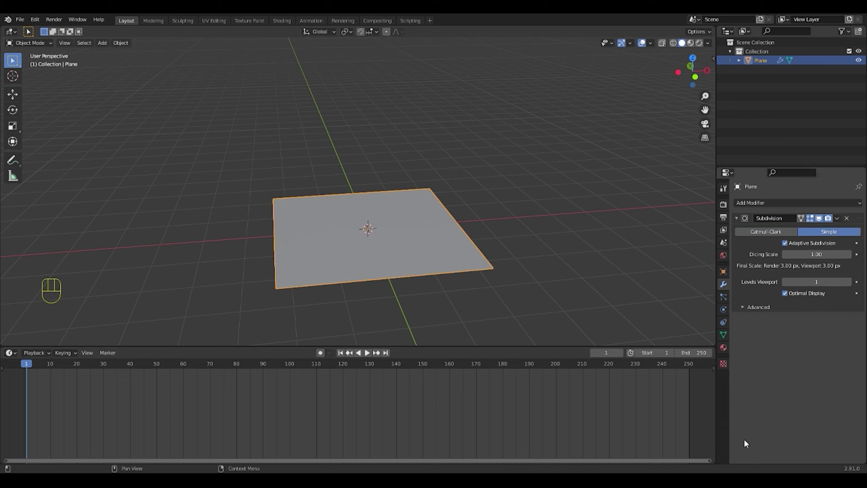
pyautogui.moveTo(318, 278); pyautogui.dragTo(373, 257)
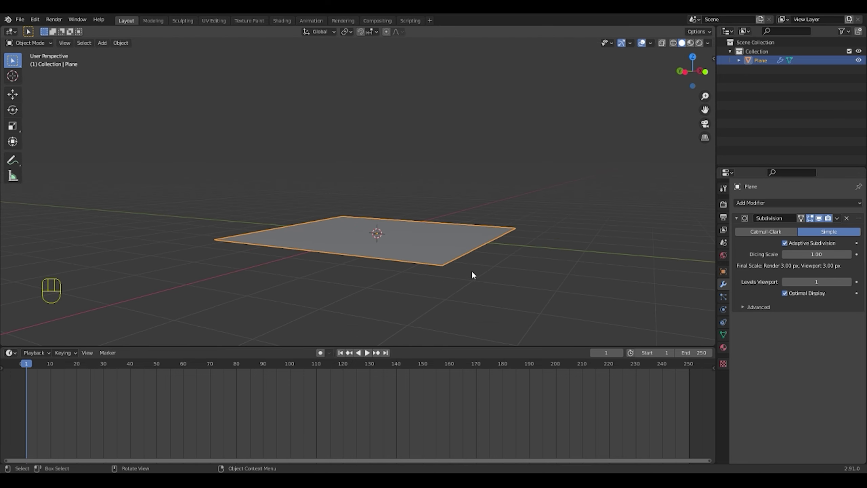
pyautogui.moveTo(493, 267); pyautogui.dragTo(465, 303)
pyautogui.moveTo(471, 304); pyautogui.dragTo(468, 252)
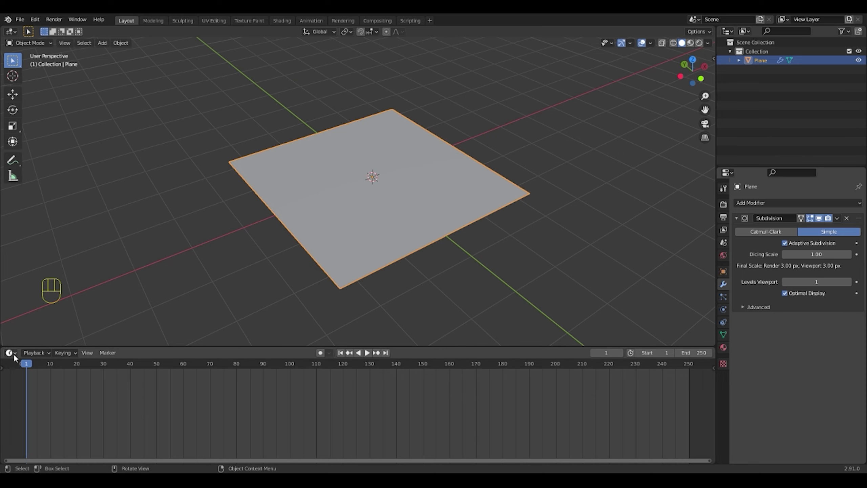
pyautogui.click(19, 358)
# Turn the timeline into a Shader Editor and give the world a Dynamic Sky with a Nishita Sky Texture
pyautogui.moveTo(9, 354); pyautogui.dragTo(34, 429)
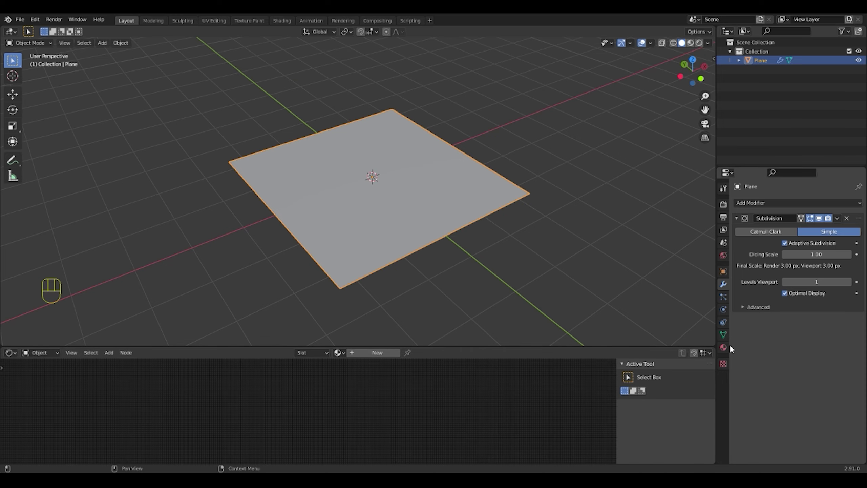
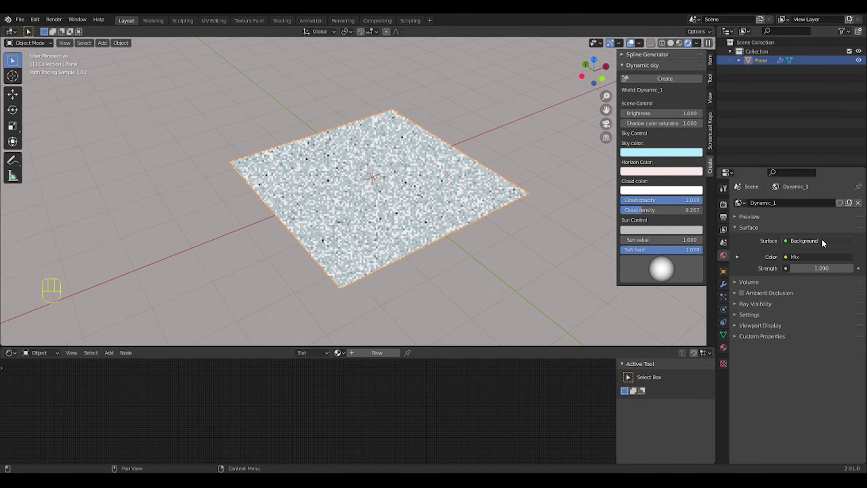
pyautogui.press('n')
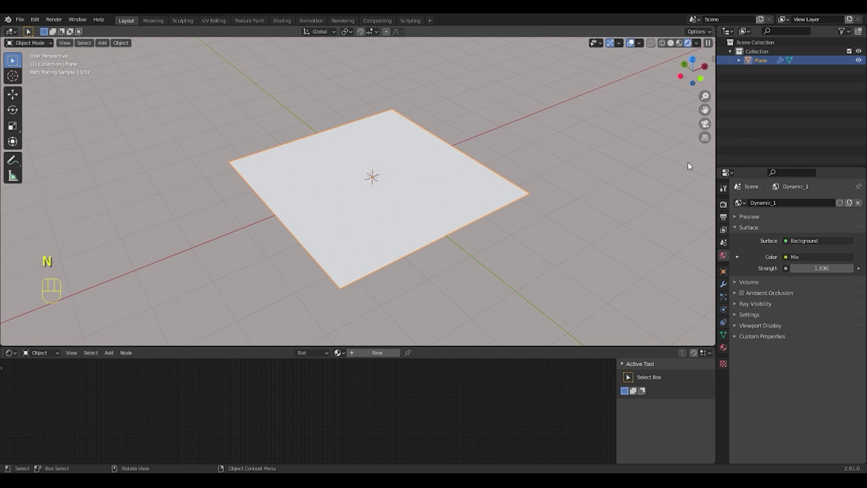
pyautogui.moveTo(819, 259); pyautogui.dragTo(621, 362)
pyautogui.moveTo(401, 234); pyautogui.dragTo(387, 209)
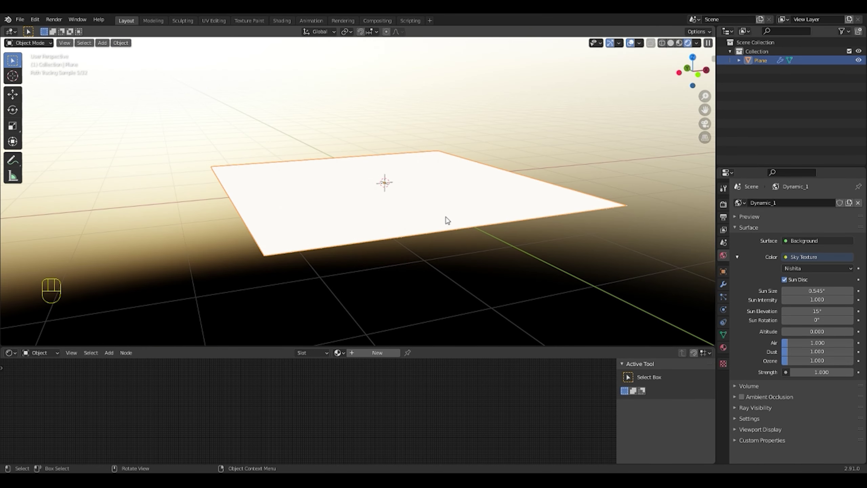
pyautogui.moveTo(474, 225); pyautogui.dragTo(542, 318)
# Create a new material, Material.001, on the plane
pyautogui.click(725, 353)
pyautogui.click(784, 236)
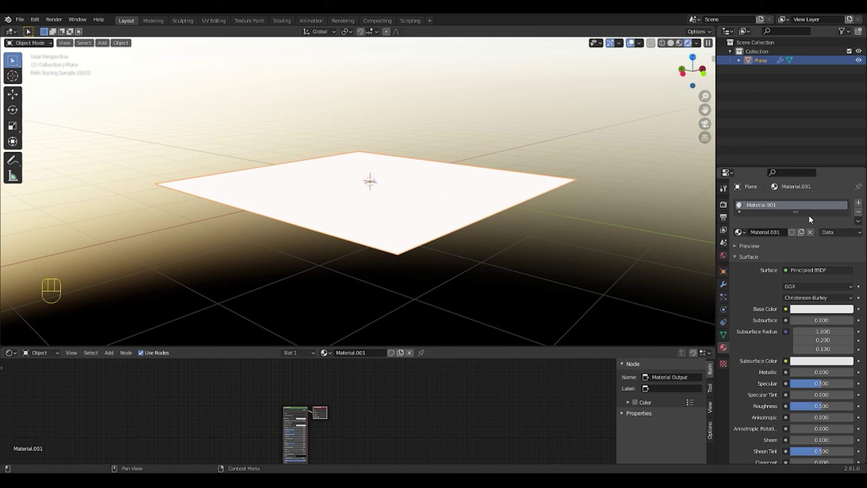
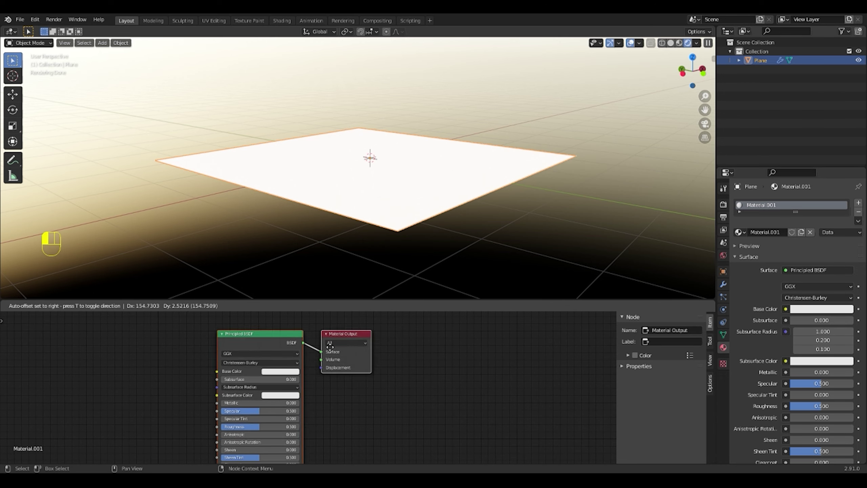
# Add a Displacement node wired to the Material Output's displacement, then start adding a Noise Texture
pyautogui.click(282, 338)
pyautogui.click(351, 332)
pyautogui.click(329, 345)
pyautogui.press('shift+a')
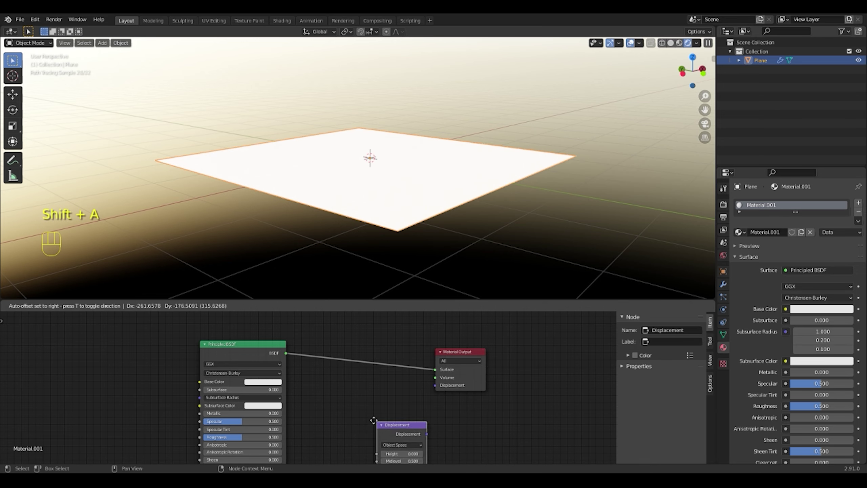
pyautogui.click(452, 353)
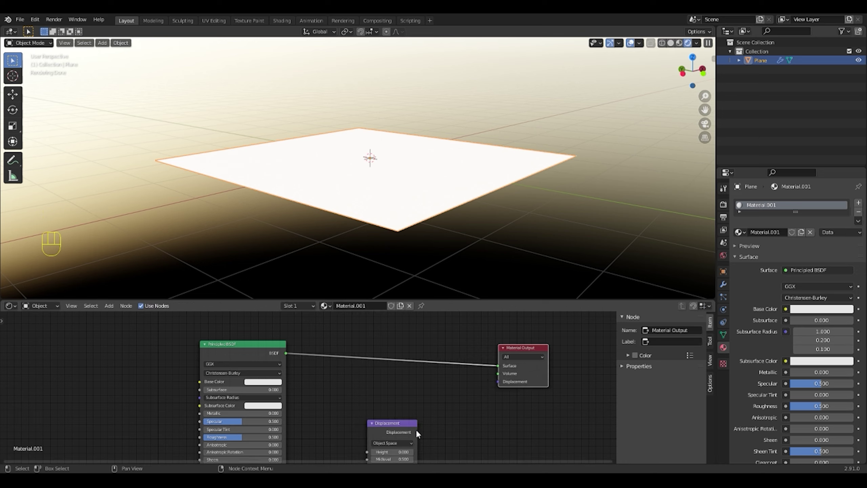
pyautogui.moveTo(418, 436); pyautogui.dragTo(501, 388)
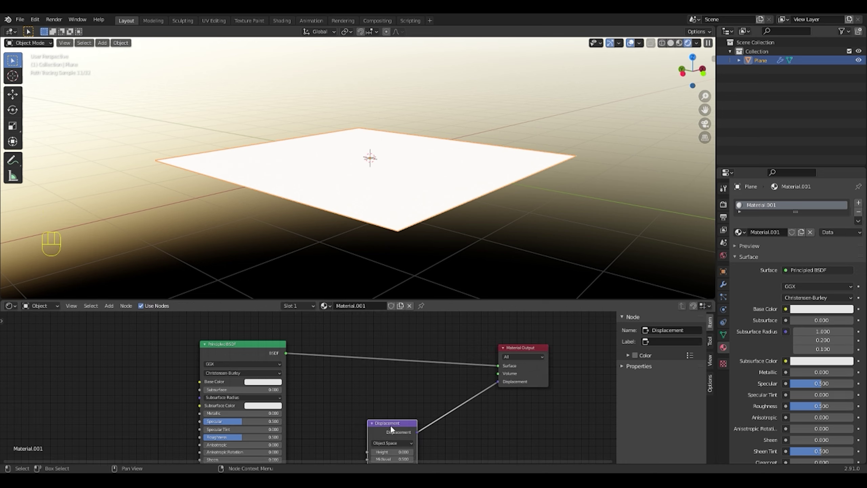
pyautogui.click(451, 426)
pyautogui.press('shift+a')
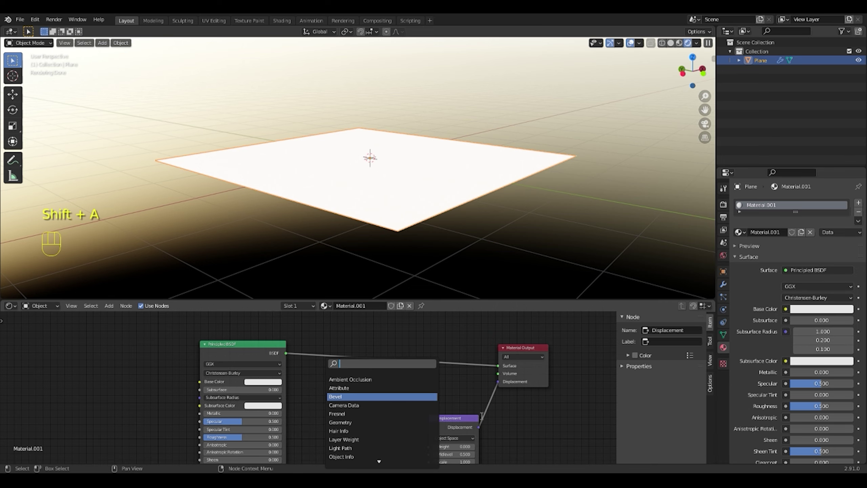
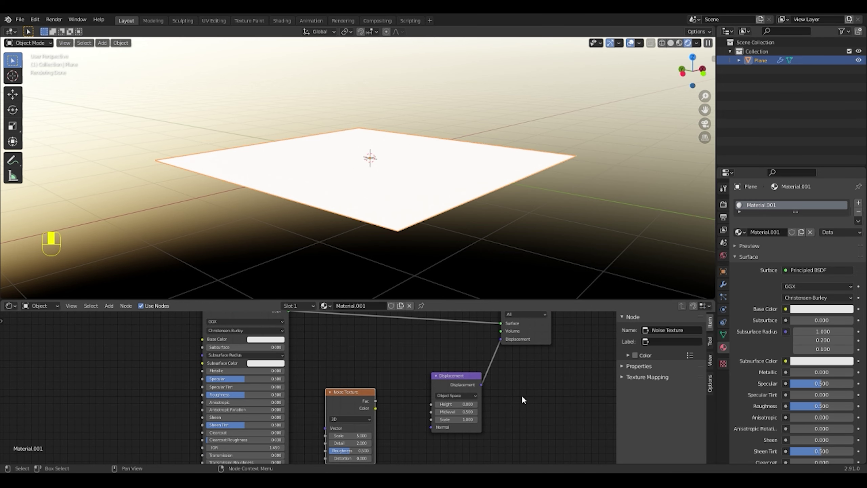
# Feed the Noise Texture into the Displacement height so the plane becomes hilly
pyautogui.click(453, 379)
pyautogui.click(378, 411)
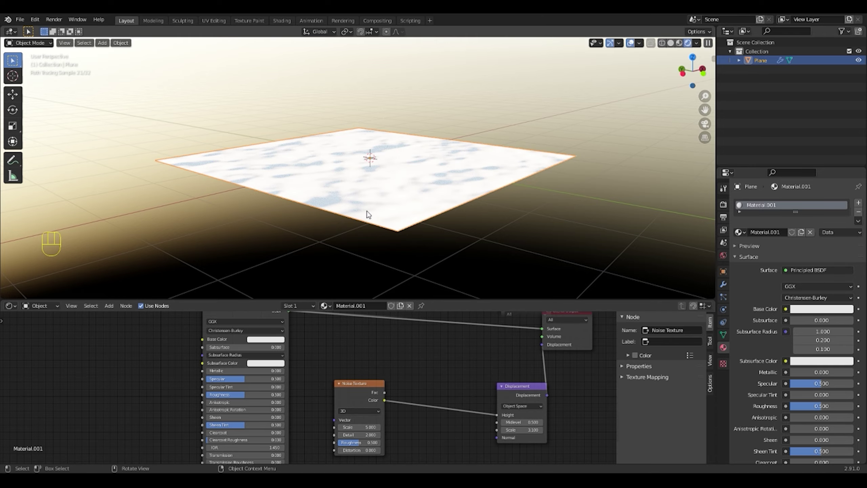
pyautogui.moveTo(372, 225); pyautogui.dragTo(422, 244)
pyautogui.moveTo(317, 234); pyautogui.dragTo(383, 214)
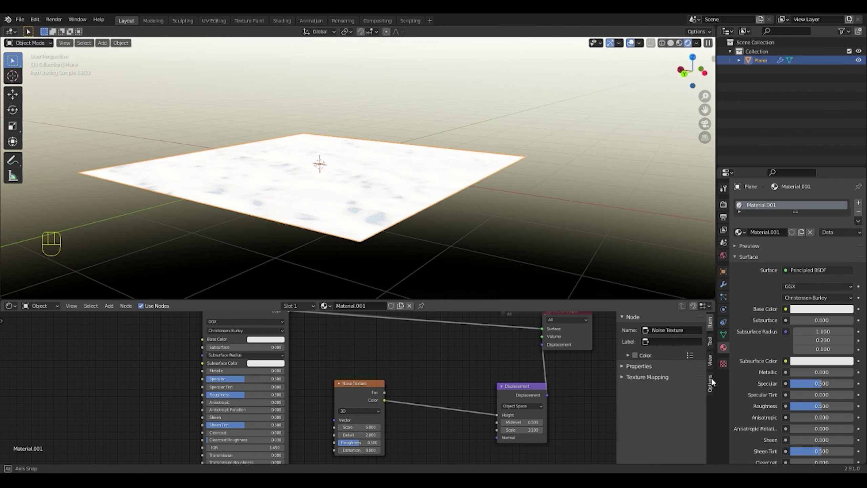
# Set the material's displacement method to Displacement and Bump for real geometry
pyautogui.click(712, 383)
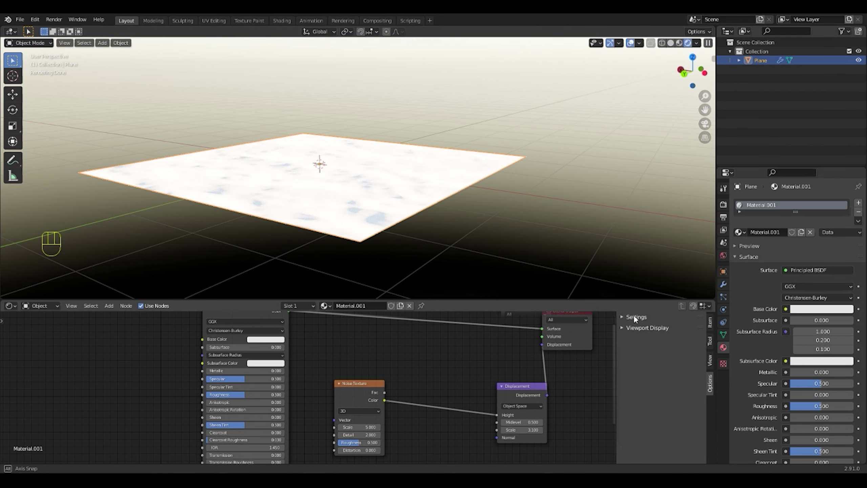
pyautogui.click(636, 320)
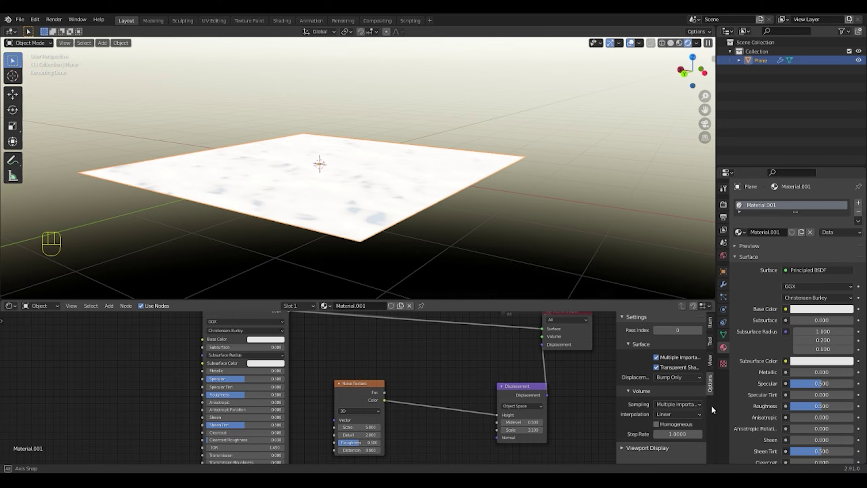
pyautogui.moveTo(694, 379); pyautogui.dragTo(385, 192)
pyautogui.moveTo(385, 192); pyautogui.dragTo(432, 206)
pyautogui.press('shift+a')
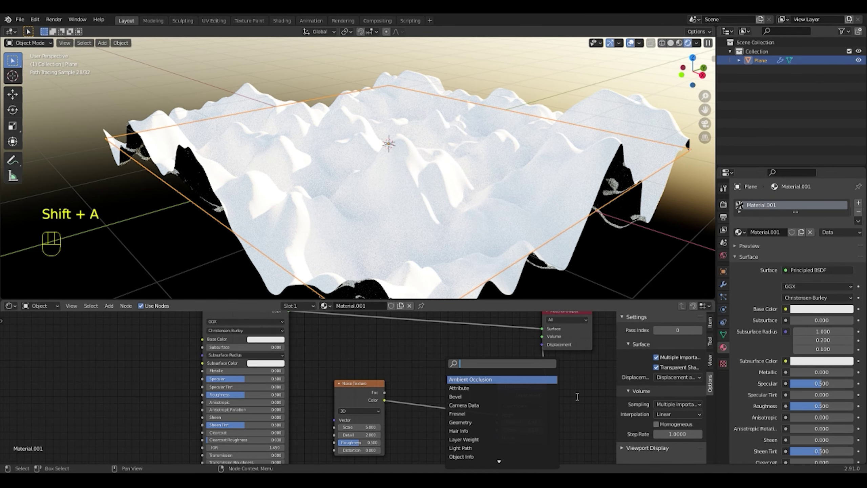
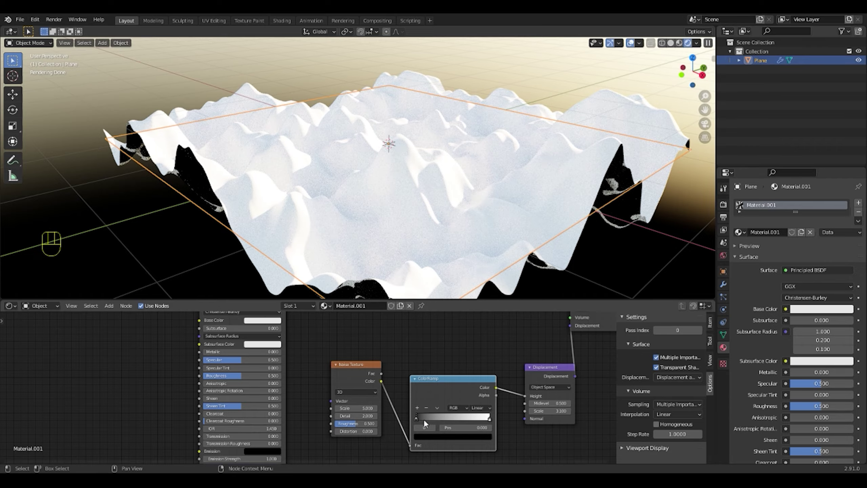
# Move the ColorRamp's black stop to about 0.52 to flatten lowlands and sharpen the peaks
pyautogui.moveTo(418, 422); pyautogui.dragTo(416, 262)
pyautogui.moveTo(450, 262); pyautogui.dragTo(536, 261)
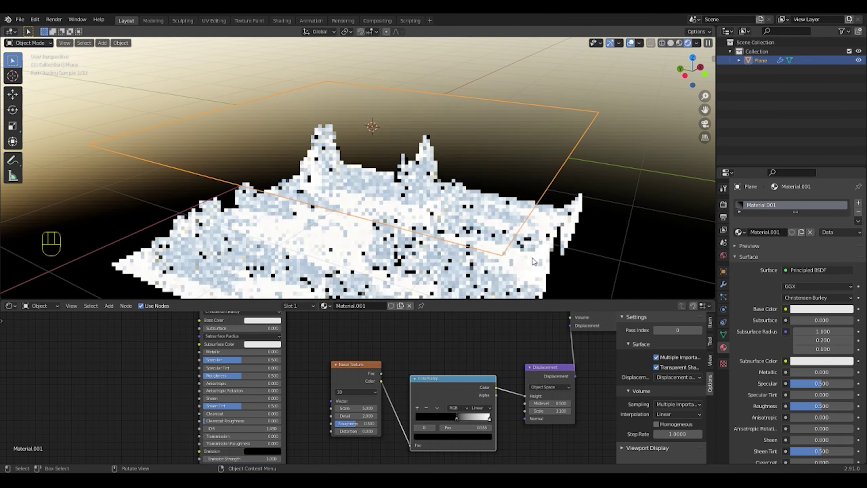
pyautogui.moveTo(526, 210); pyautogui.dragTo(479, 198)
pyautogui.moveTo(450, 206); pyautogui.dragTo(457, 179)
pyautogui.moveTo(434, 185); pyautogui.dragTo(444, 192)
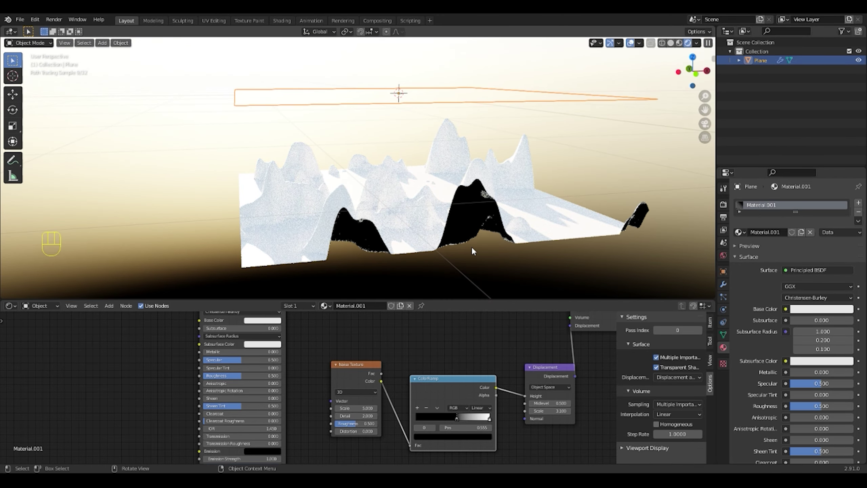
pyautogui.moveTo(497, 258); pyautogui.dragTo(587, 252)
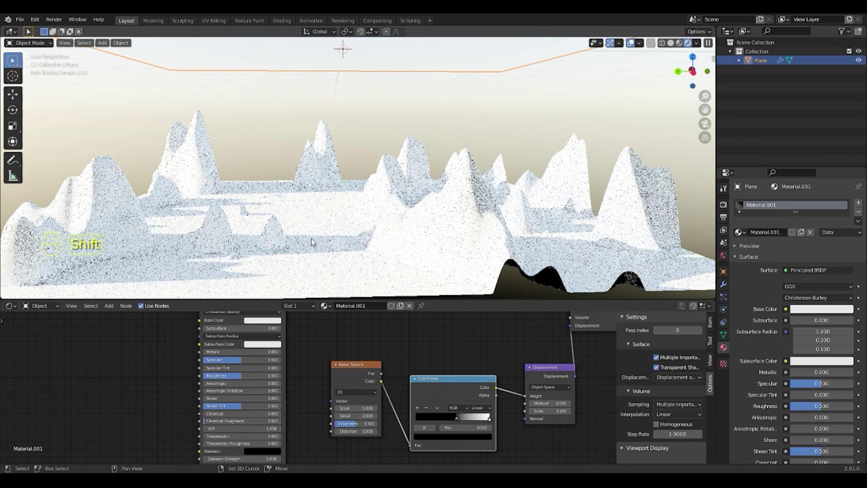
pyautogui.moveTo(349, 232); pyautogui.dragTo(377, 232)
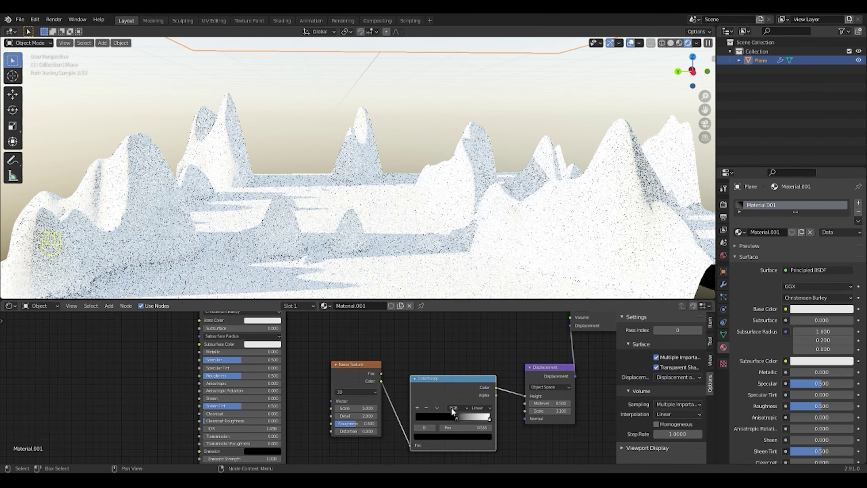
# Nudge the ramp's black stop slightly lower and inspect the terrain among the peaks
pyautogui.moveTo(462, 420); pyautogui.dragTo(279, 201)
pyautogui.middleClick(278, 202)
pyautogui.middleClick(333, 191)
pyautogui.click(334, 191)
pyautogui.middleClick(334, 191)
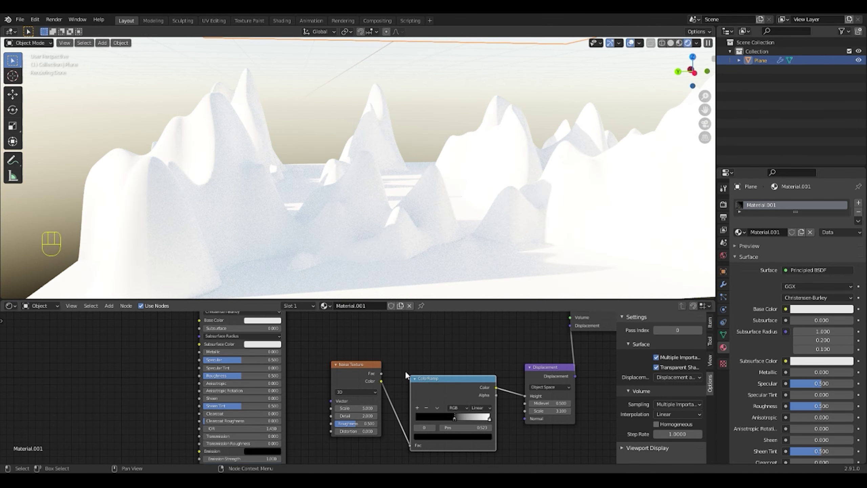
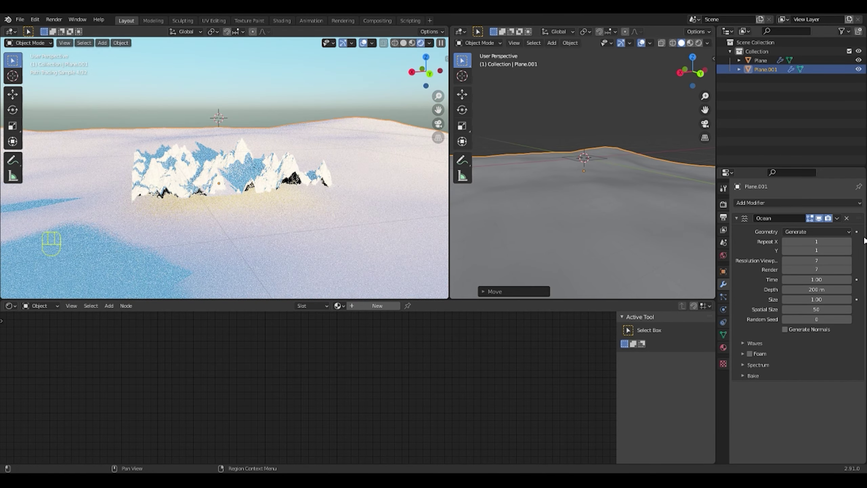
# Scale the ocean plane down to about 0.09 and move it vertically among the mountains
pyautogui.press('s')
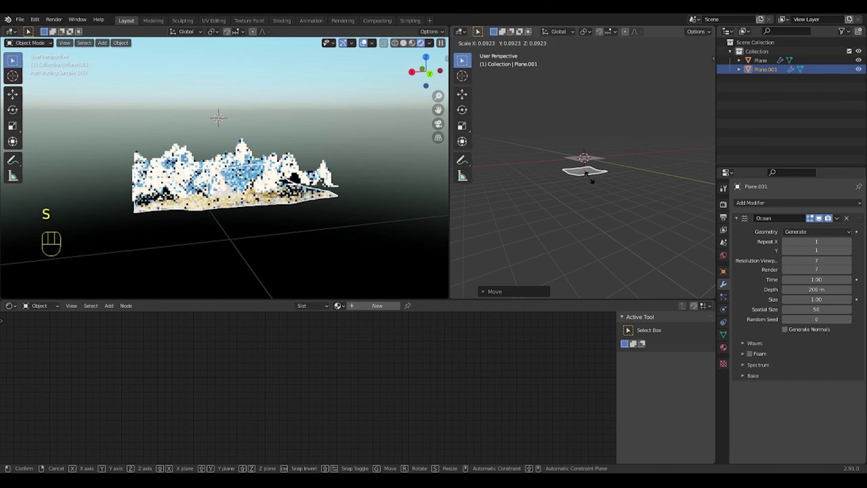
pyautogui.moveTo(260, 226); pyautogui.dragTo(286, 218)
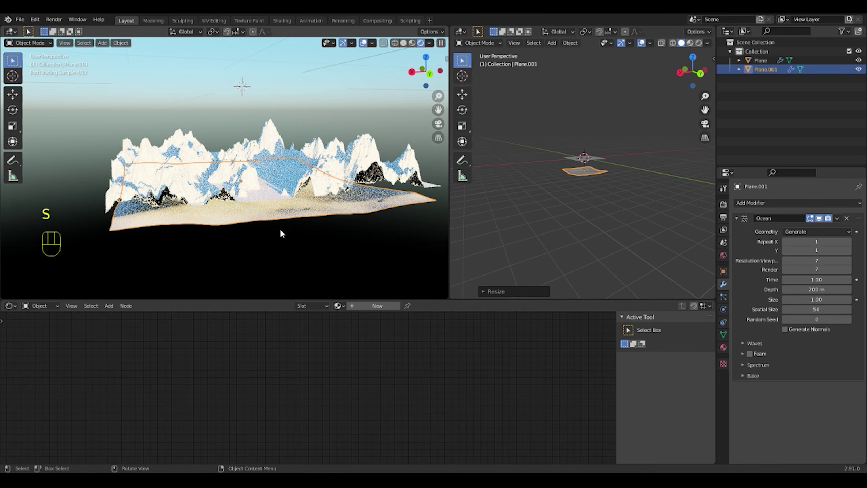
pyautogui.press('g')
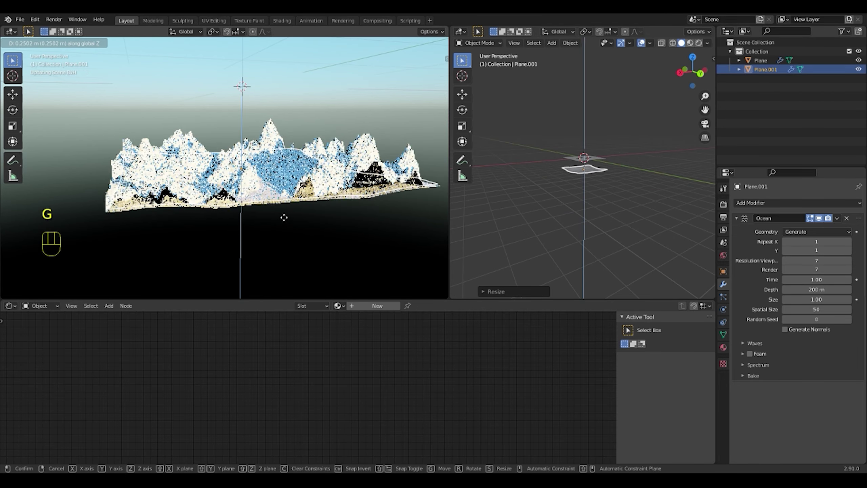
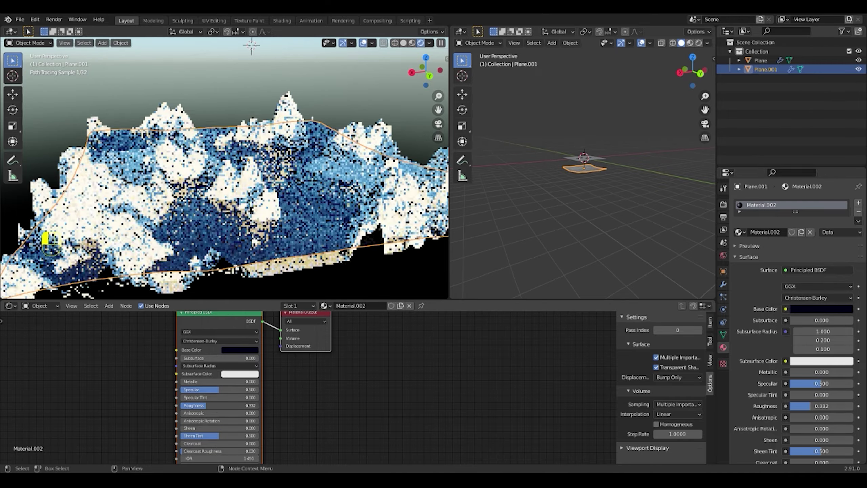
# Give the water material a dark blue base colour and roughness around 0.28
pyautogui.middleClick(327, 242)
pyautogui.moveTo(374, 256); pyautogui.dragTo(356, 250)
pyautogui.click(201, 408)
pyautogui.click(151, 258)
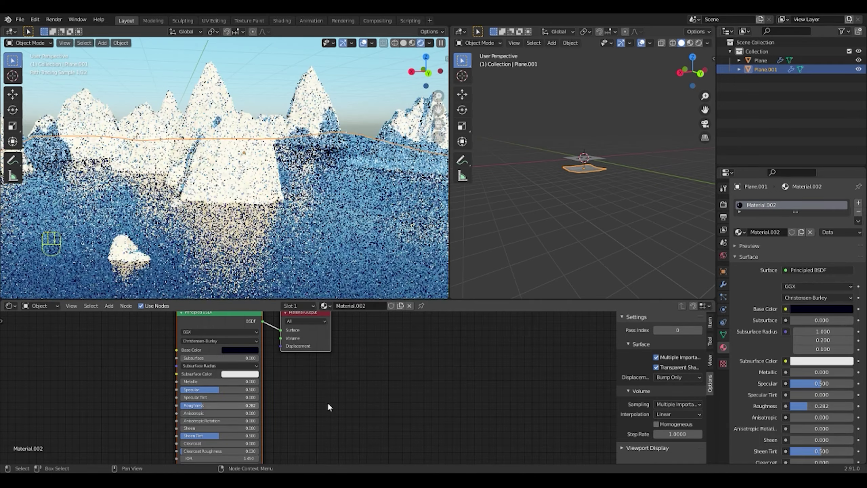
pyautogui.middleClick(376, 182)
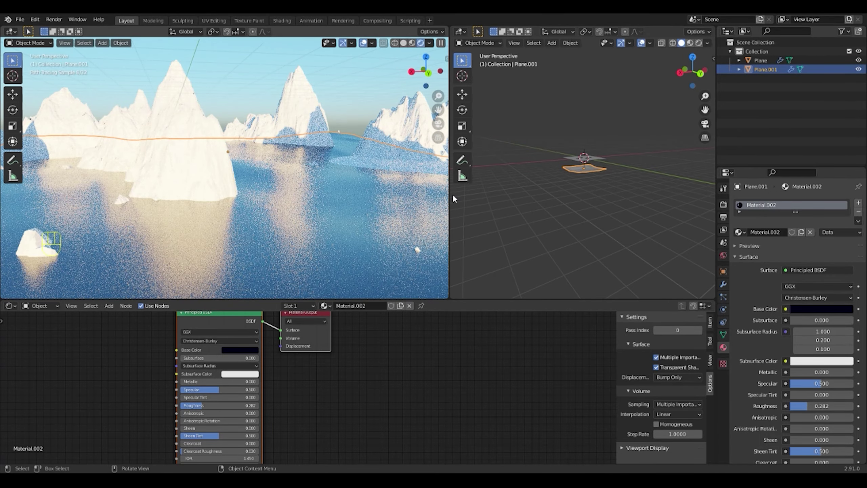
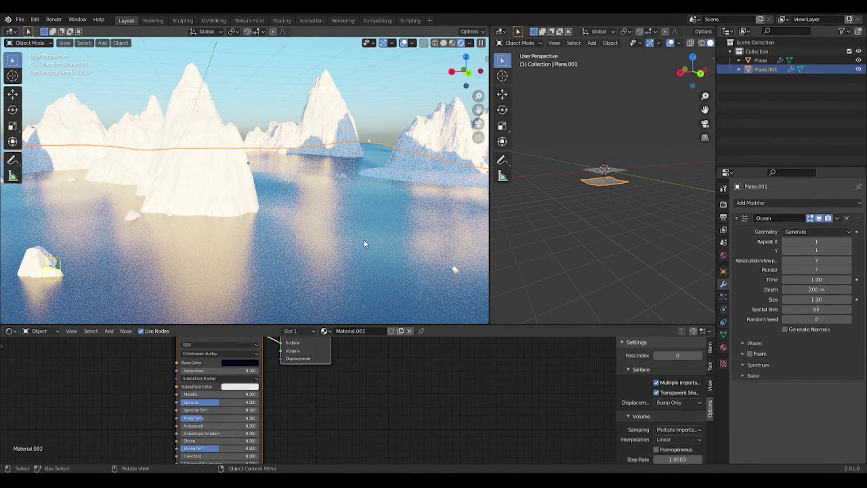
# Set the Ocean modifier to time 0.55, depth 20 m, spatial size 46 and repeat 3 by 3
pyautogui.press('s')
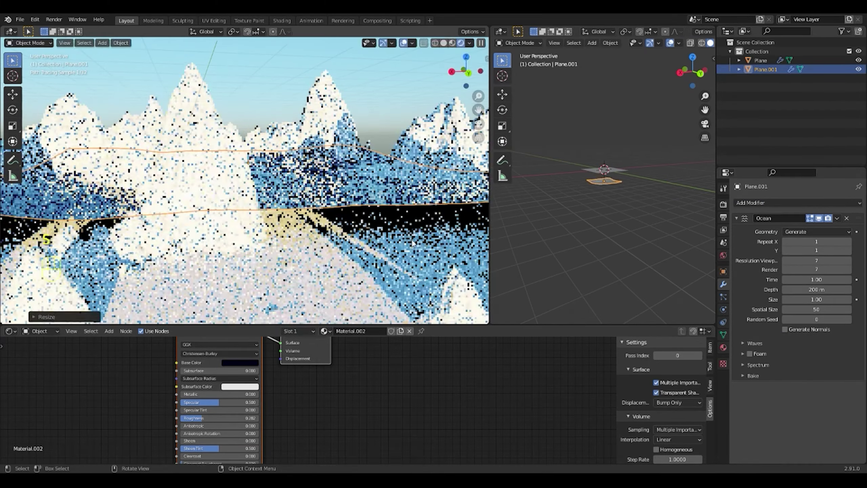
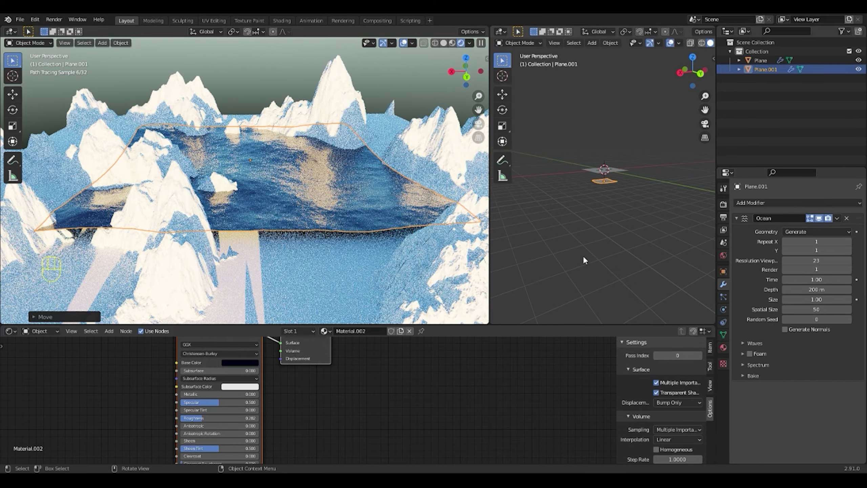
pyautogui.press('g')
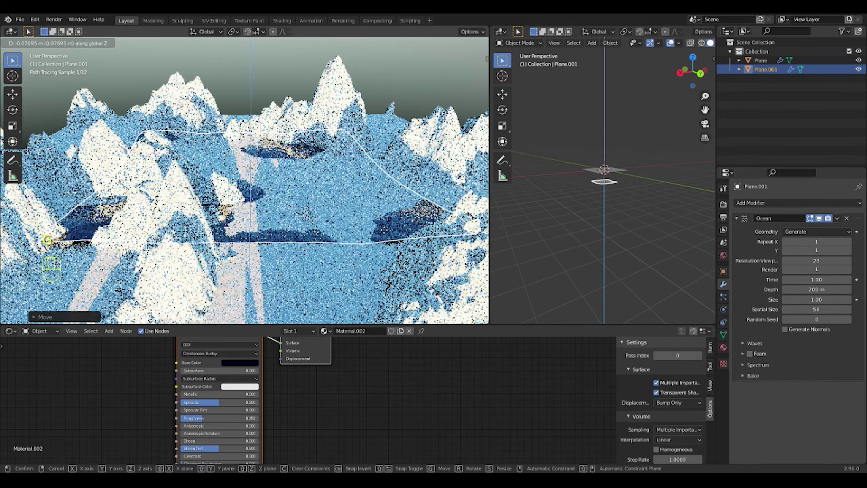
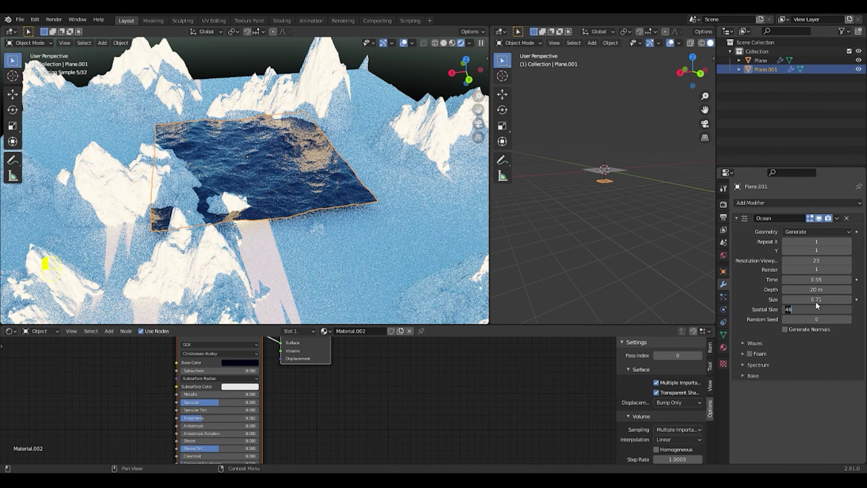
pyautogui.moveTo(292, 274); pyautogui.dragTo(312, 253)
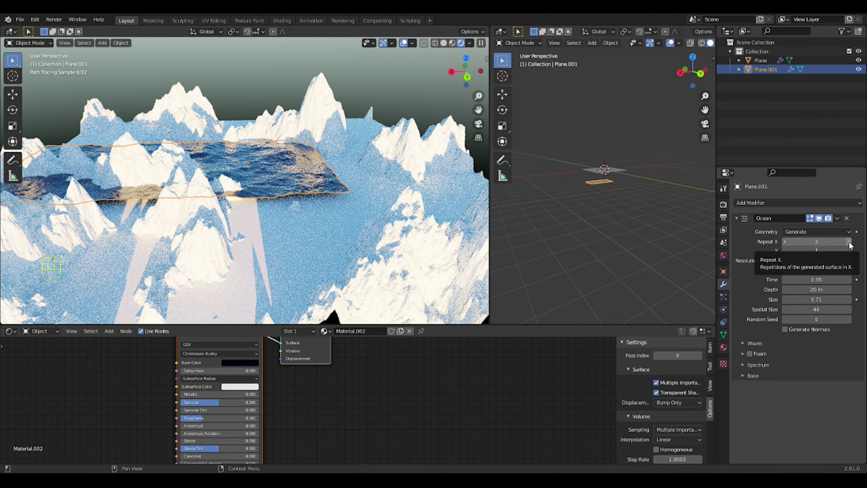
pyautogui.click(850, 254)
pyautogui.moveTo(323, 184); pyautogui.dragTo(323, 201)
pyautogui.click(323, 201)
pyautogui.click(852, 244)
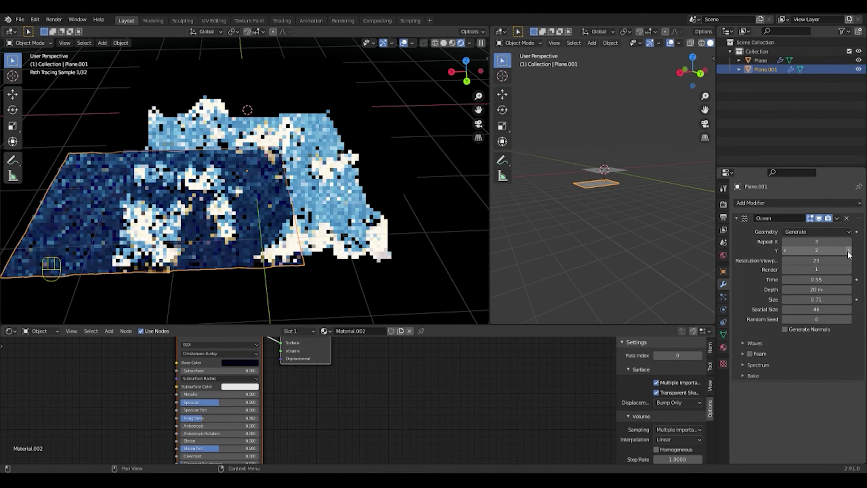
# Reposition the tiled ocean under the mountains from top view and set its size to 1.50
pyautogui.moveTo(852, 254); pyautogui.dragTo(348, 217)
pyautogui.press('KP_7')
pyautogui.press('g')
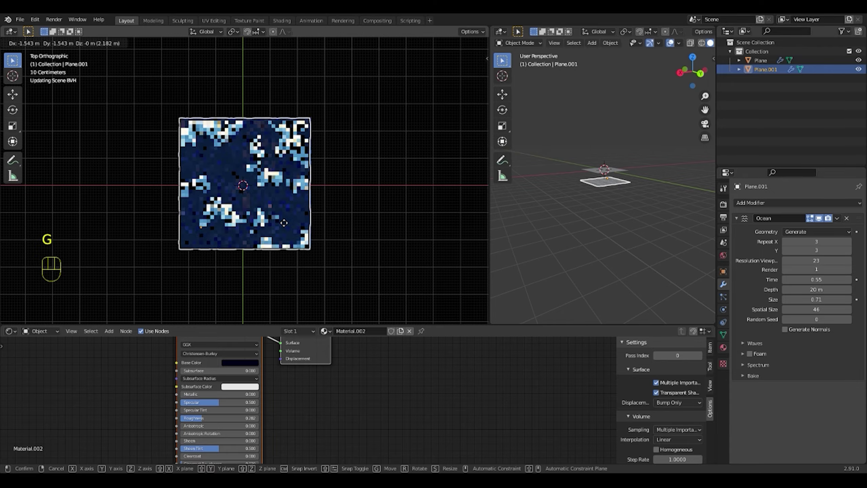
pyautogui.moveTo(337, 268); pyautogui.dragTo(277, 183)
pyautogui.middleClick(316, 233)
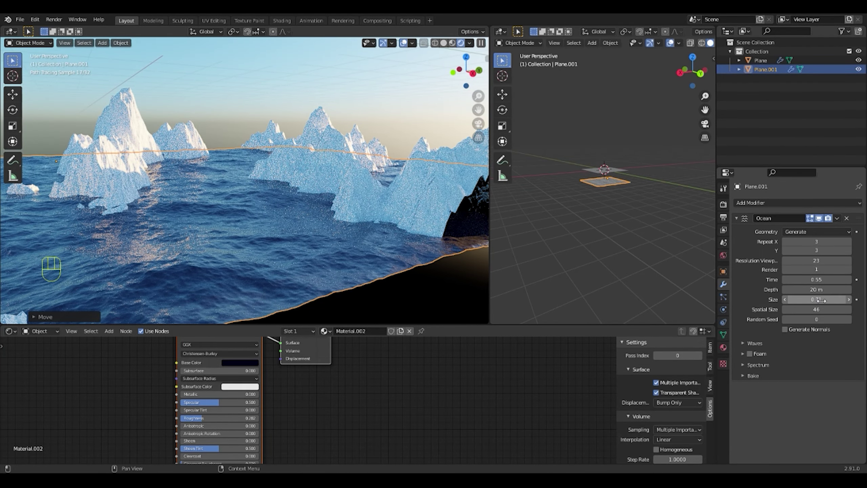
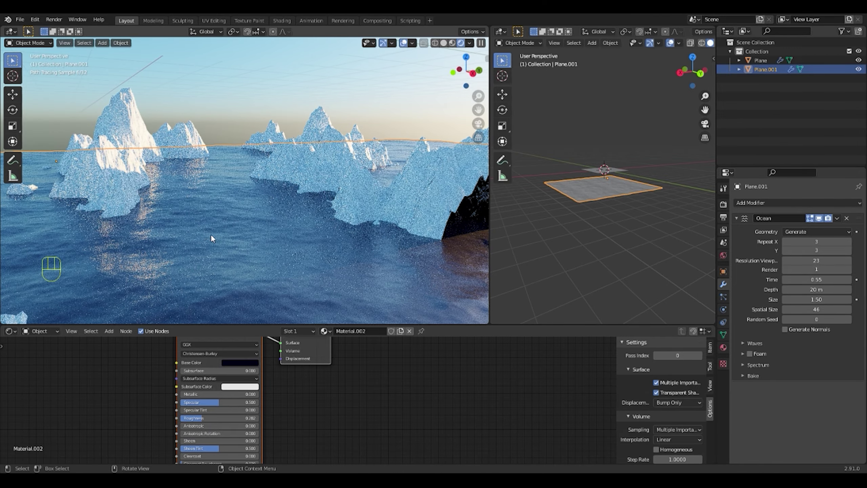
pyautogui.middleClick(200, 239)
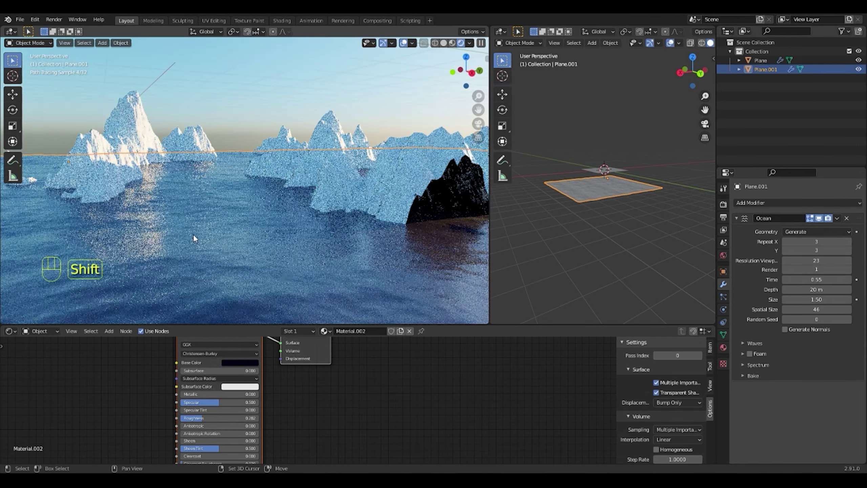
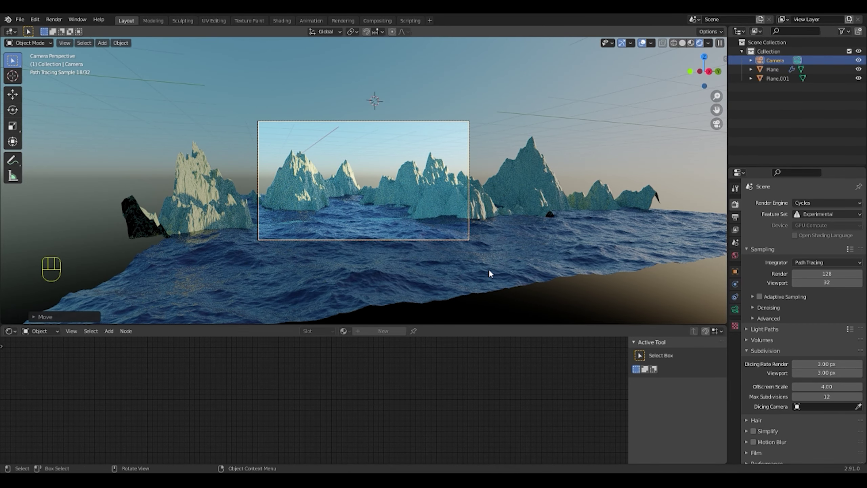
# Set the Nishita sky to sun elevation 5.3°, air 2.096, dust 6.274, ozone 6.829, strength 0.900
pyautogui.click(738, 211)
pyautogui.click(738, 259)
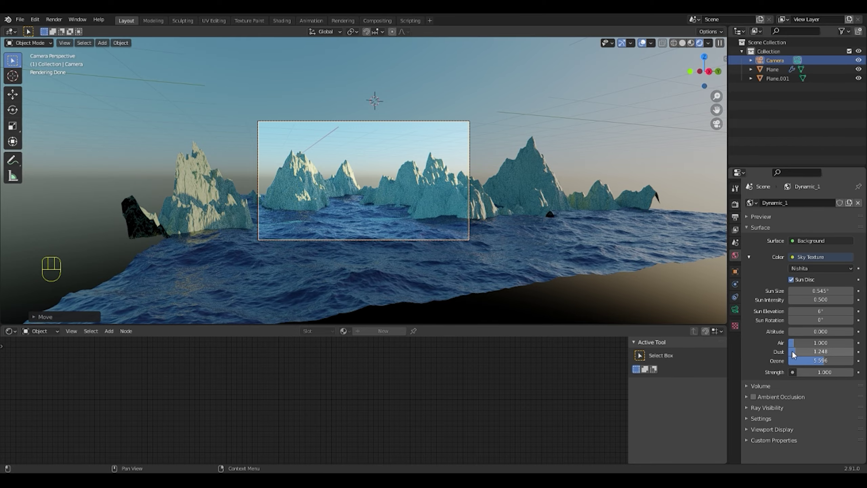
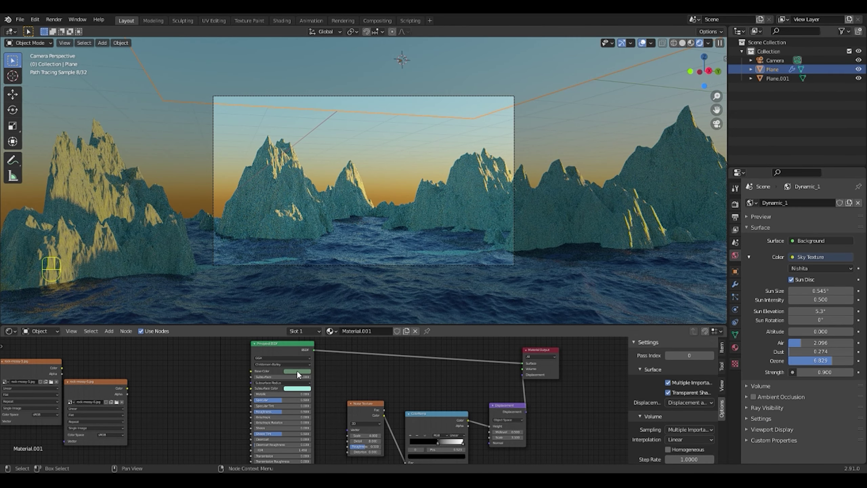
# Pick a pale icy base colour for the mountain material and set the sky's air to 1.685
pyautogui.click(301, 374)
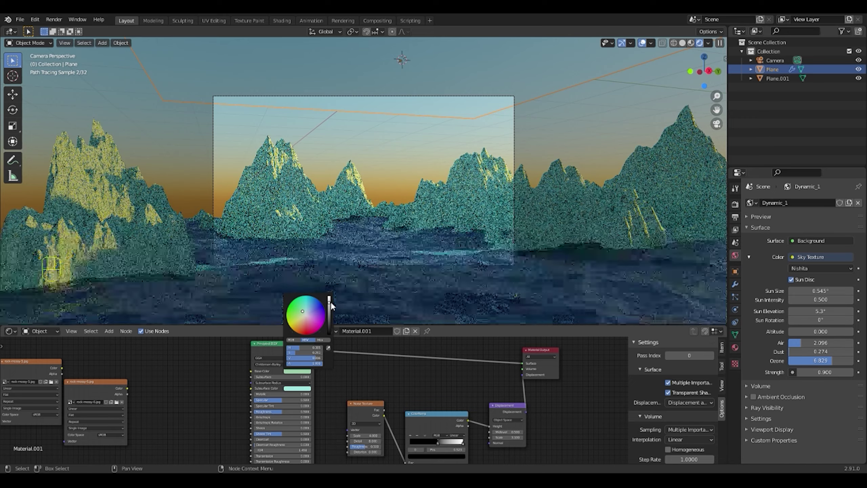
pyautogui.click(303, 388)
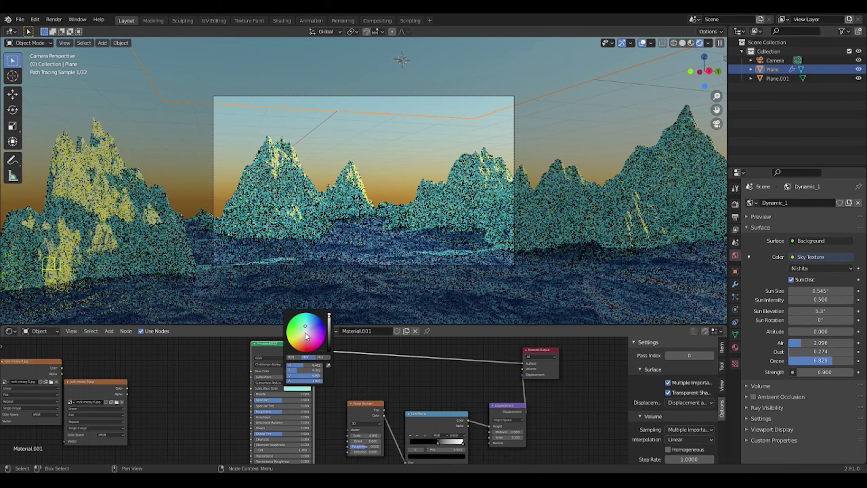
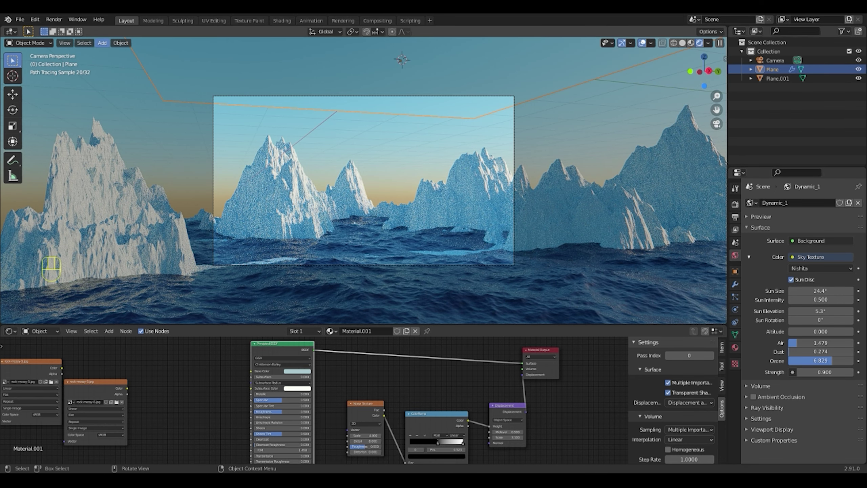
# Set sky strength to 1.000 and darken the mountain material's base colour
pyautogui.moveTo(59, 21); pyautogui.dragTo(416, 279)
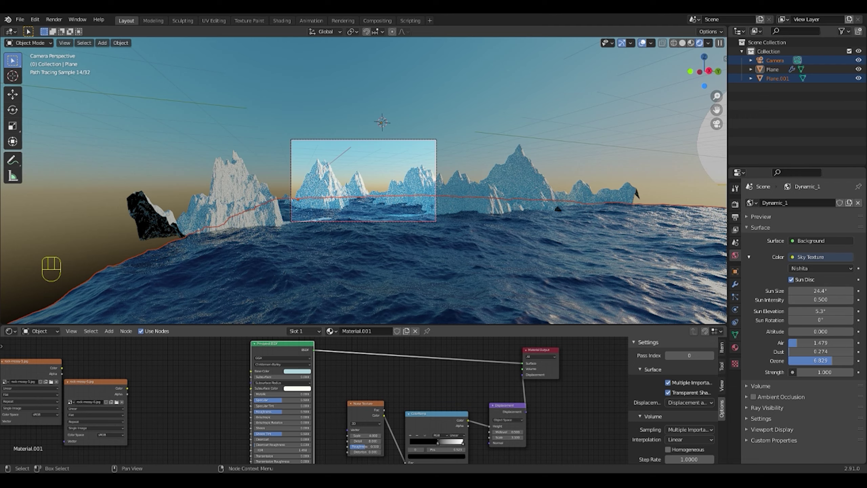
pyautogui.click(302, 372)
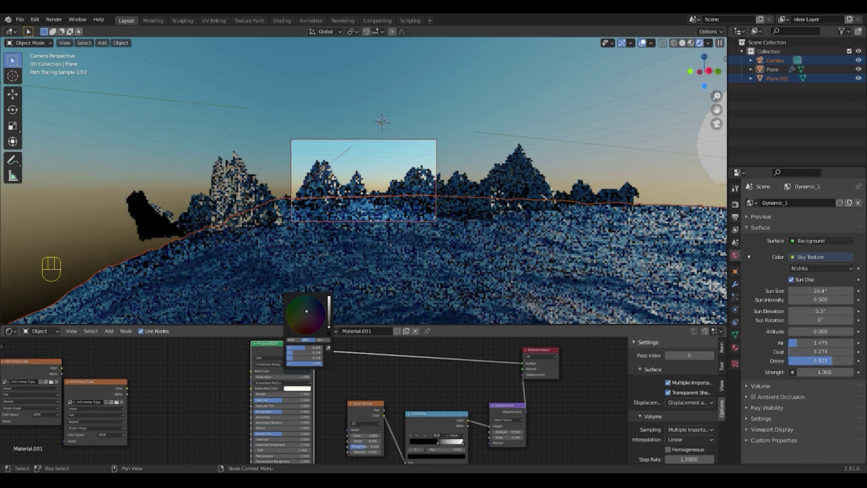